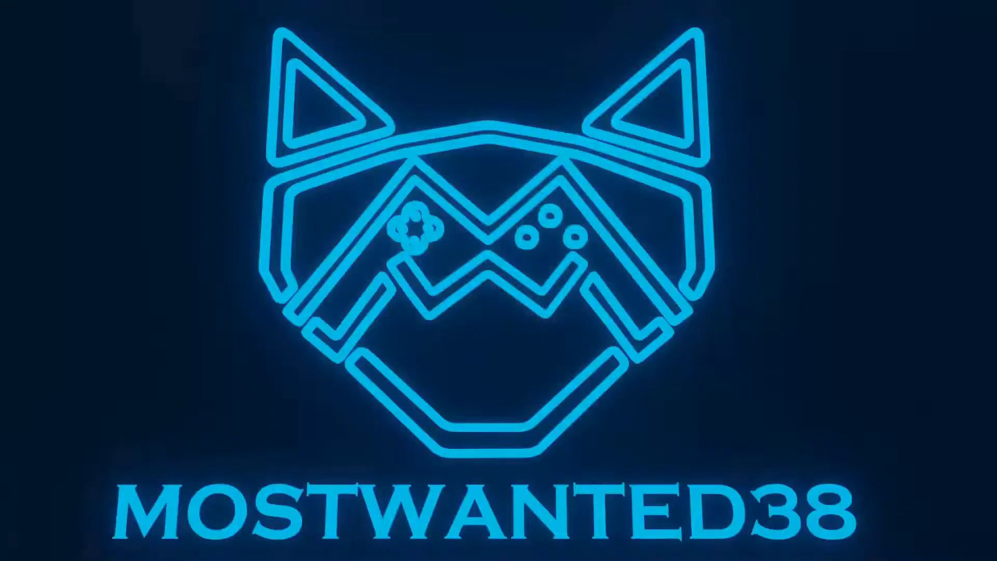
Orbit and frame both cubes, then make the metaball cube the active object
{"action": "left_click_drag", "start_coordinate": [433, 130], "coordinate": [390, 317]}
{"action": "left_click_drag", "start_coordinate": [391, 292], "coordinate": [425, 286]}
{"action": "middle_click", "coordinate": [425, 287]}
{"action": "left_click_drag", "start_coordinate": [390, 316], "coordinate": [253, 272]}
{"action": "left_click", "coordinate": [252, 273]}
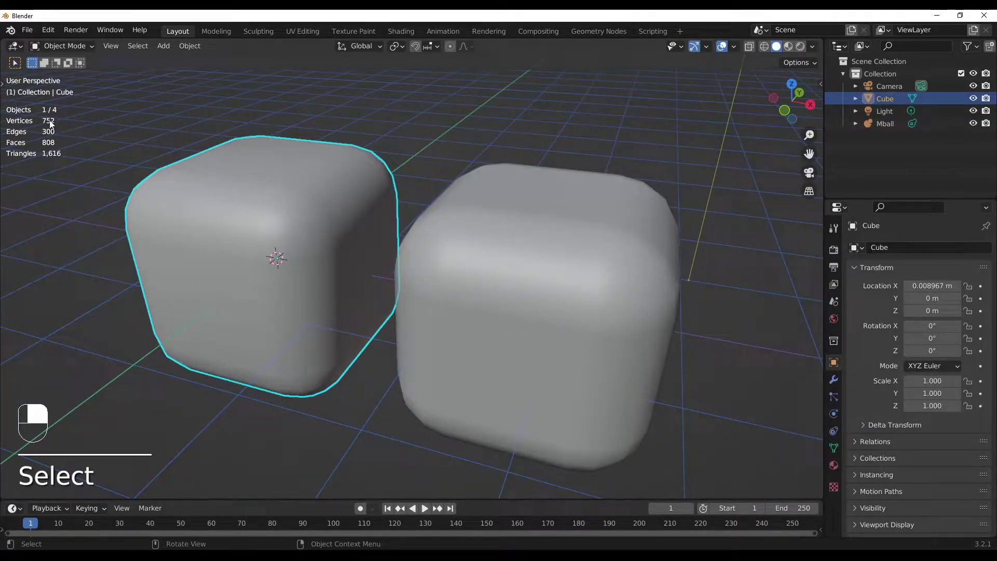
Close in on the two cubes, briefly toggling the mesh cube in and out of editing while orbiting
{"action": "left_click_drag", "start_coordinate": [181, 174], "coordinate": [201, 171]}
{"action": "key", "text": "Tab"}
{"action": "key", "text": "Tab"}
{"action": "left_click_drag", "start_coordinate": [201, 171], "coordinate": [374, 175]}
{"action": "left_click_drag", "start_coordinate": [368, 157], "coordinate": [391, 150]}
{"action": "left_click_drag", "start_coordinate": [390, 155], "coordinate": [374, 175]}
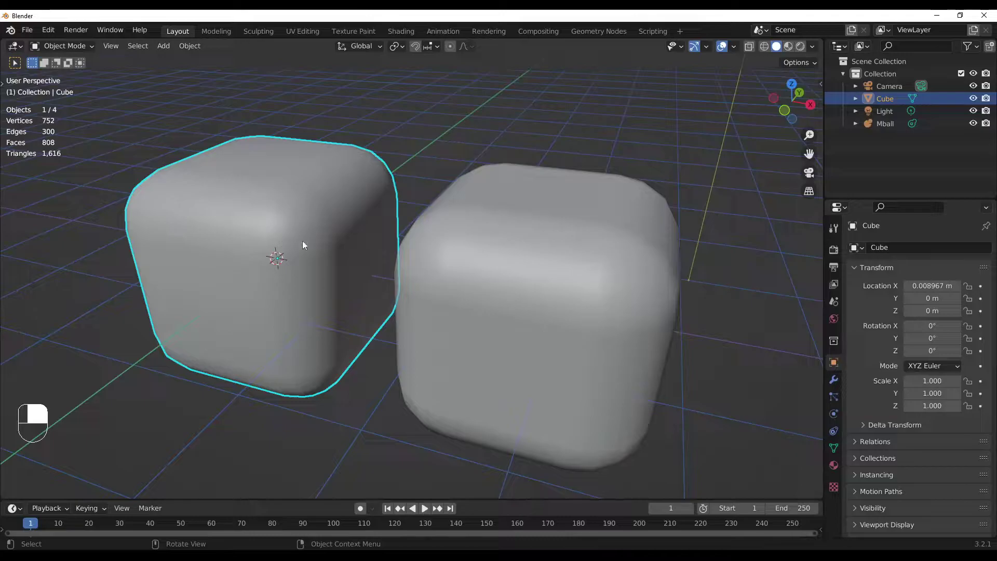
Enter mesh editing on the Cube to reveal its 152-vertex cage
{"action": "key", "text": "Tab"}
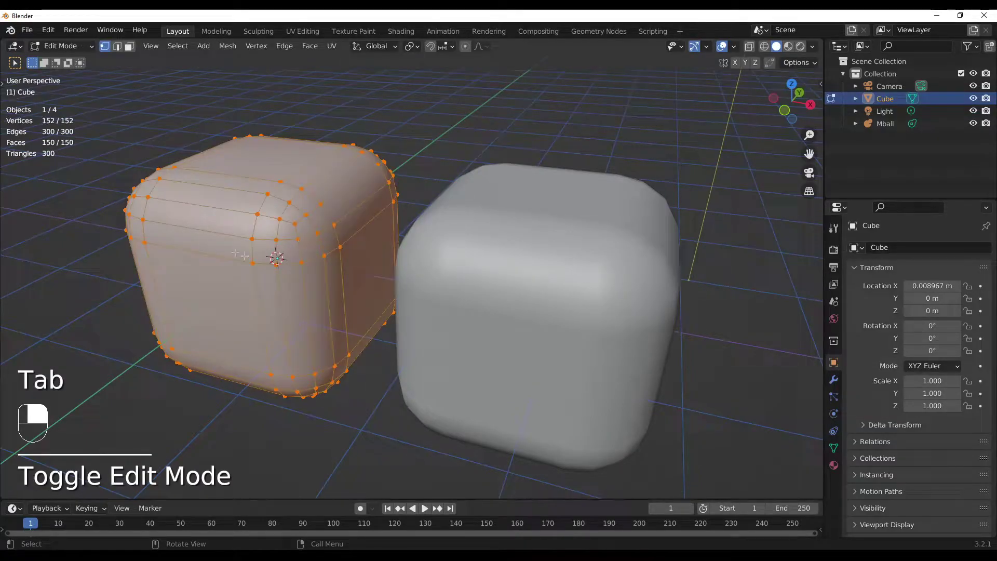
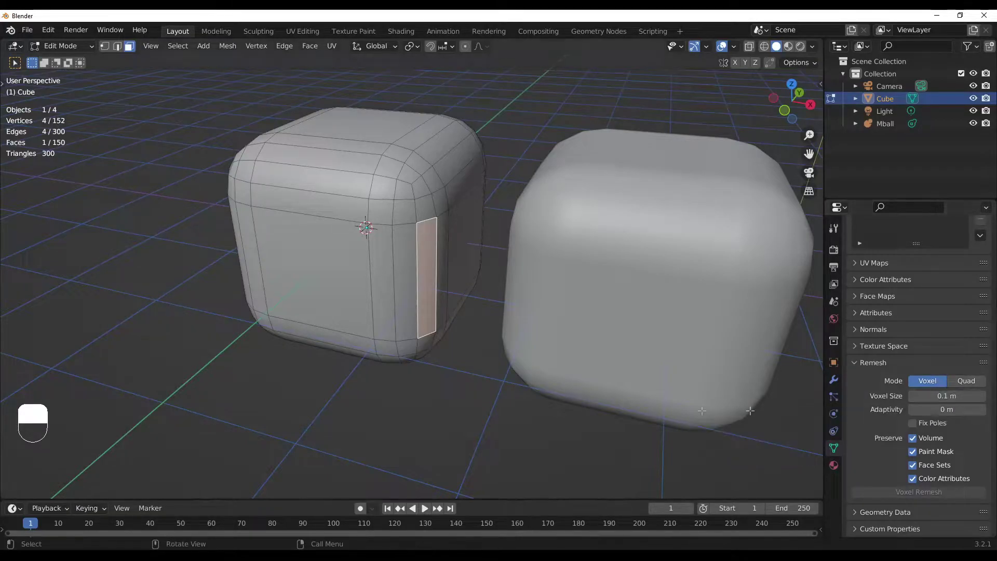
Leave editing and voxel remesh the Cube into a dense, even grid of faces
{"action": "key", "text": "Tab"}
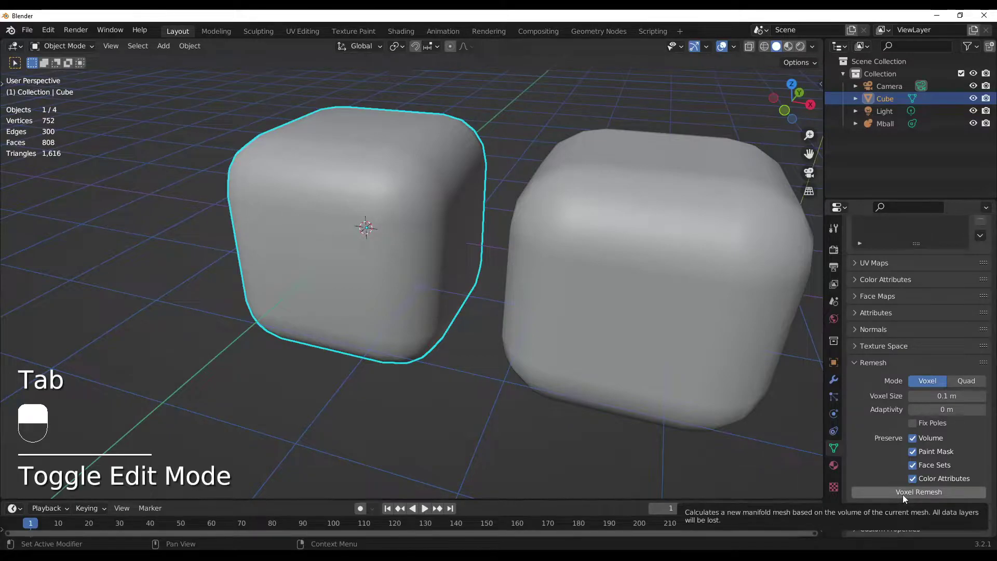
{"action": "left_click", "coordinate": [909, 500]}
{"action": "middle_click", "coordinate": [909, 499]}
{"action": "right_click", "coordinate": [909, 500]}
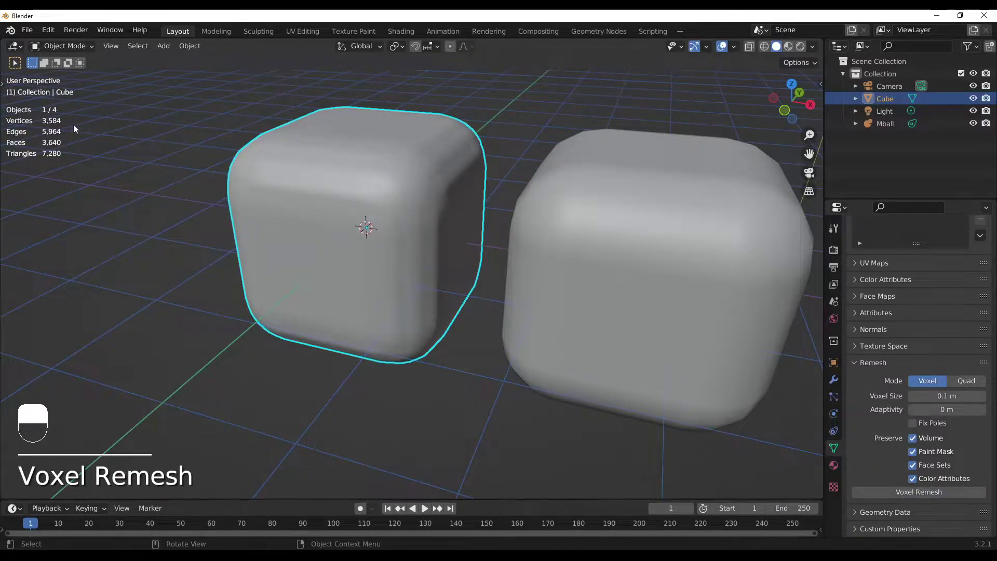
{"action": "left_click_drag", "start_coordinate": [82, 126], "coordinate": [322, 228]}
Re-enter editing and select a small patch of faces on the remeshed surface
{"action": "key", "text": "Tab"}
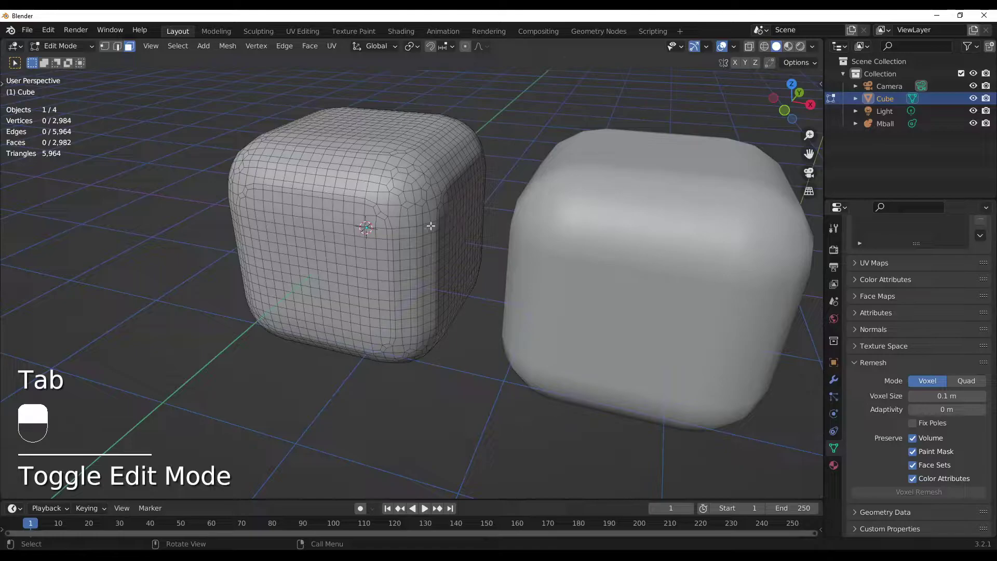
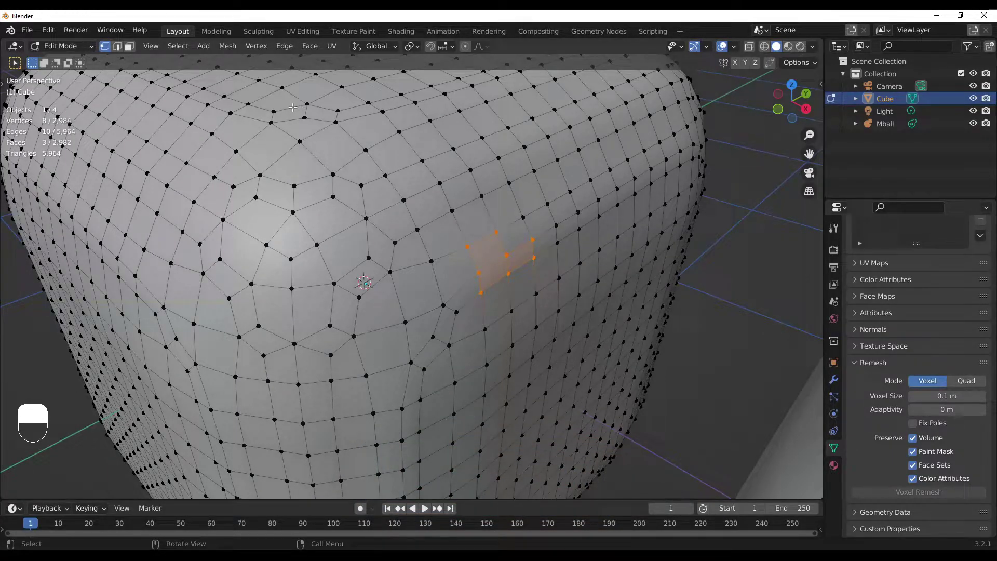
{"action": "left_click", "coordinate": [970, 373]}
{"action": "right_click", "coordinate": [970, 373]}
{"action": "left_click_drag", "start_coordinate": [970, 373], "coordinate": [970, 383]}
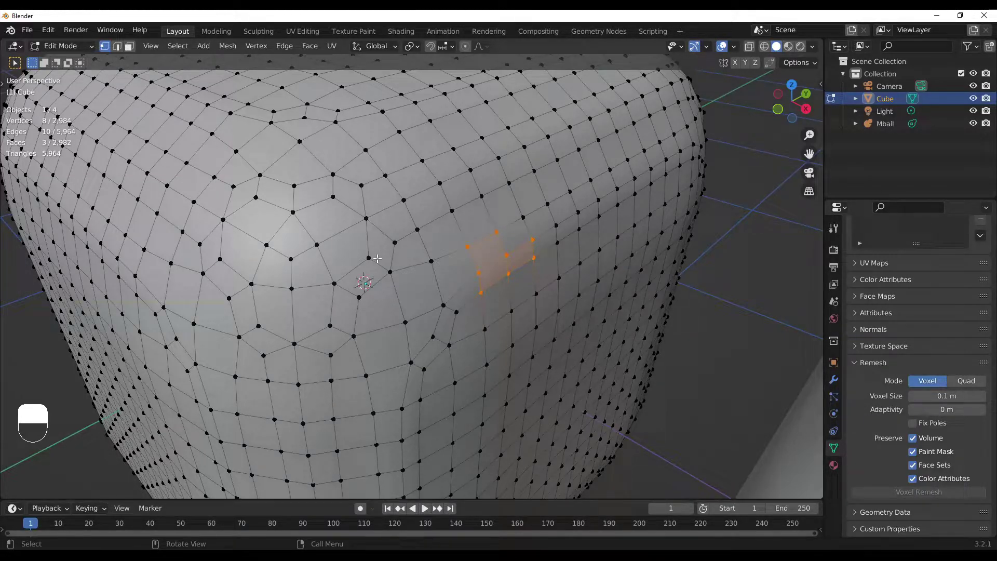
Leave editing and undo repeatedly until the Cube returns to its 752-vertex low-poly form
{"action": "key", "text": "Tab"}
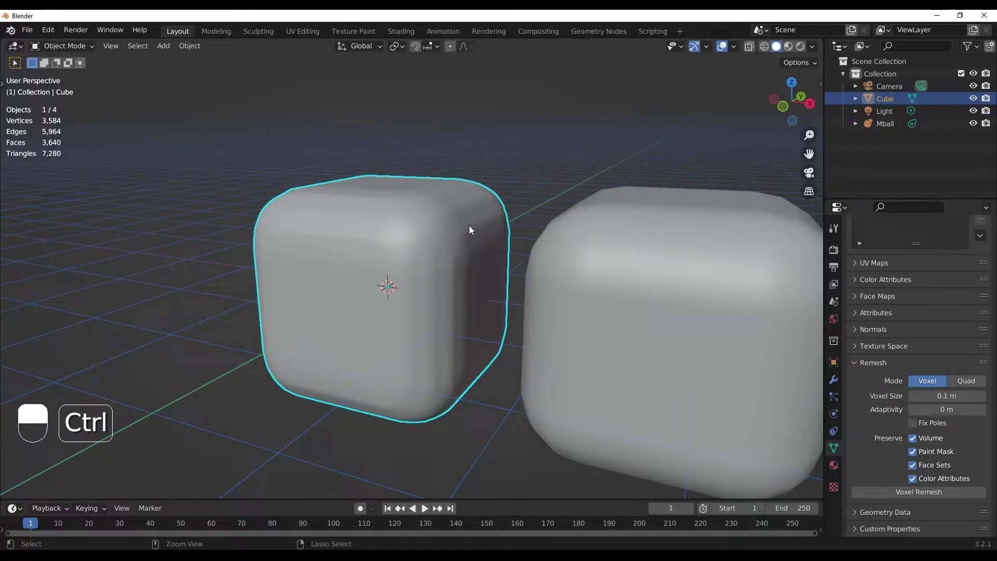
{"action": "key", "text": "ctrl+z"}
{"action": "key", "text": "ctrl+z"}
{"action": "key", "text": "ctrl+z"}
{"action": "key", "text": "ctrl+z"}
{"action": "key", "text": "ctrl+z"}
{"action": "key", "text": "ctrl+z"}
{"action": "key", "text": "ctrl+z"}
{"action": "key", "text": "ctrl+z"}
{"action": "key", "text": "ctrl+z"}
{"action": "key", "text": "ctrl+z"}
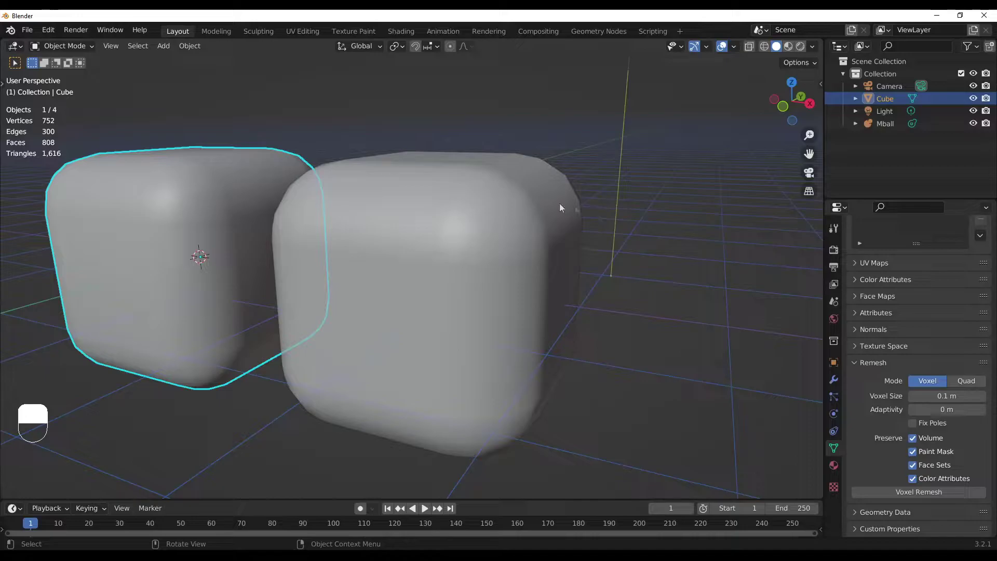
Orbit toward the metaball and make Mball the active object, showing resolution 0.4 m
{"action": "left_click_drag", "start_coordinate": [447, 187], "coordinate": [364, 162]}
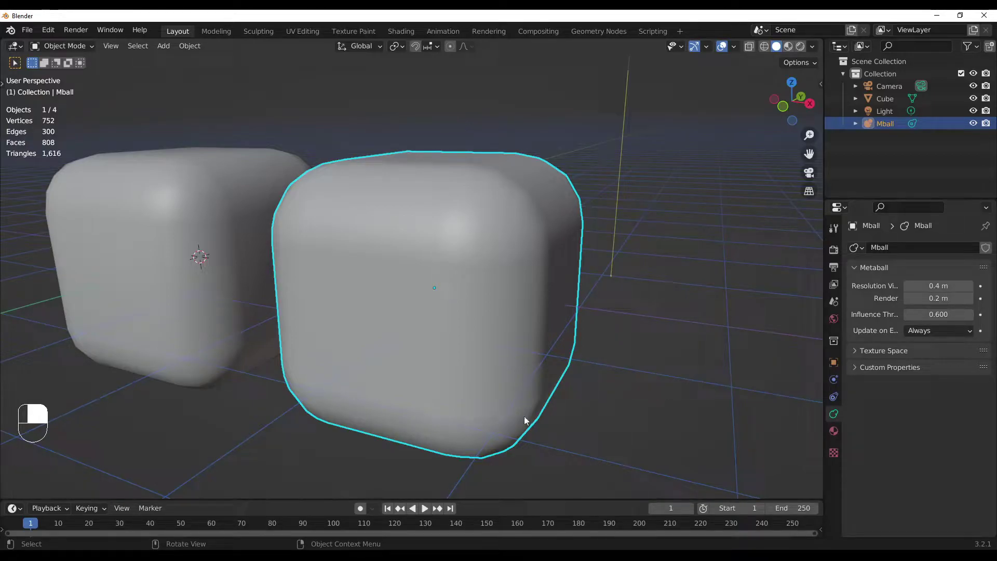
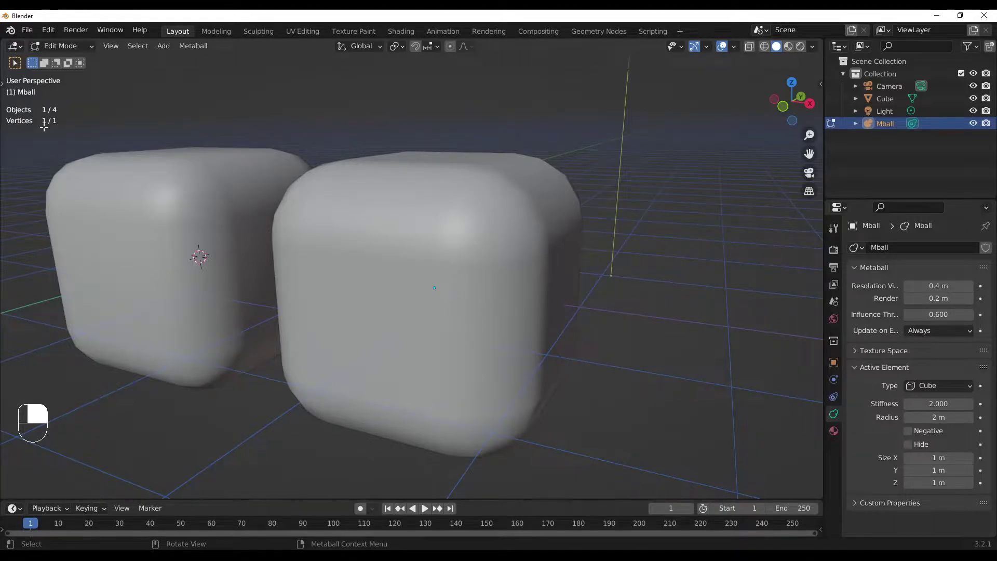
{"action": "key", "text": "Tab"}
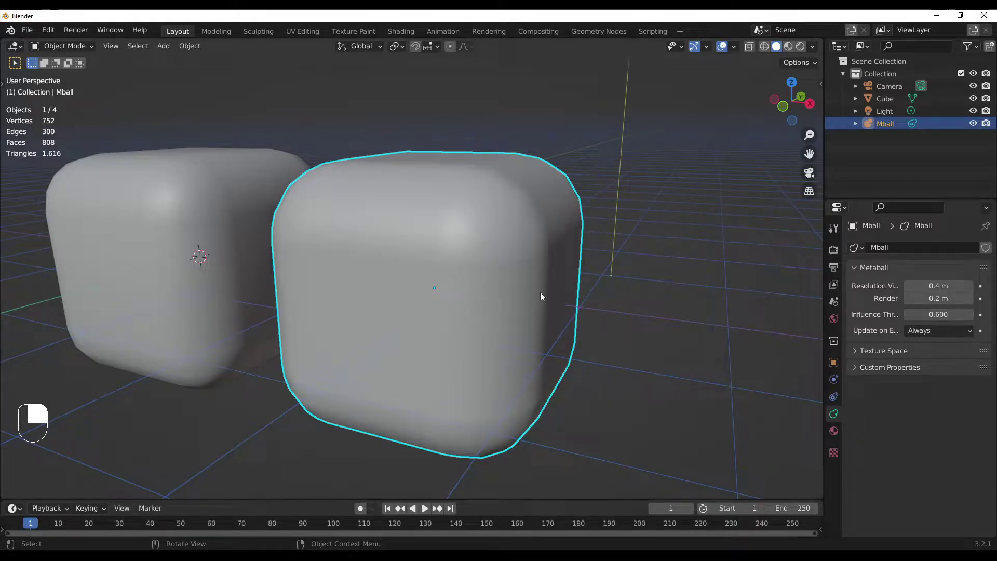
Zoom in on the metaball wireframe and set its viewport resolution to 0.34 m
{"action": "left_click_drag", "start_coordinate": [771, 54], "coordinate": [407, 283]}
{"action": "left_click", "coordinate": [767, 50]}
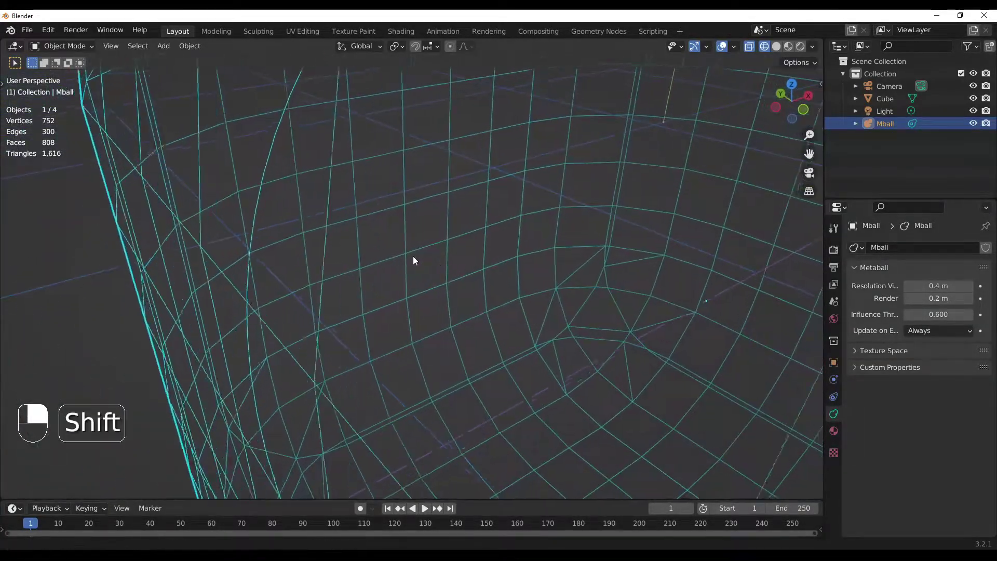
{"action": "left_click_drag", "start_coordinate": [213, 192], "coordinate": [448, 246]}
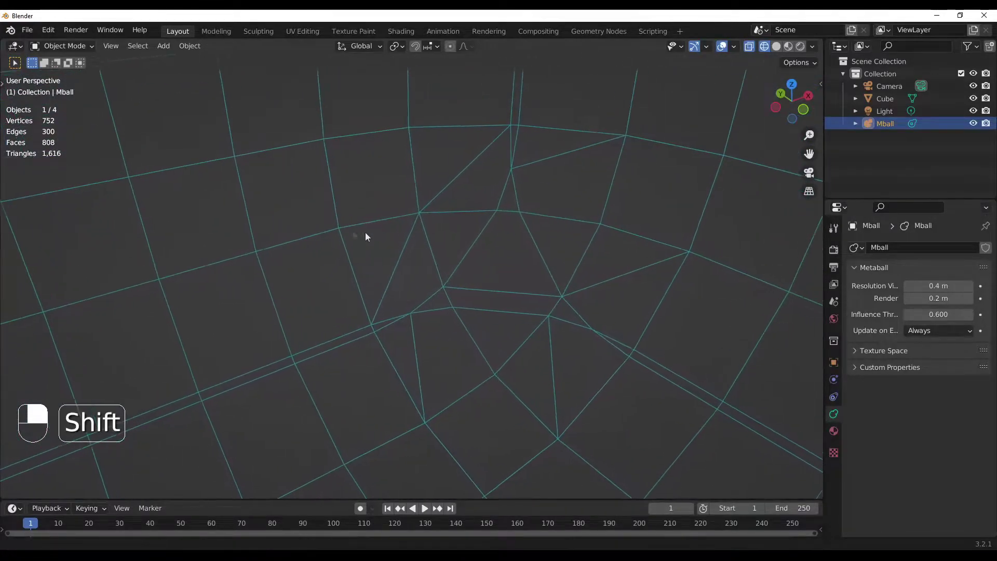
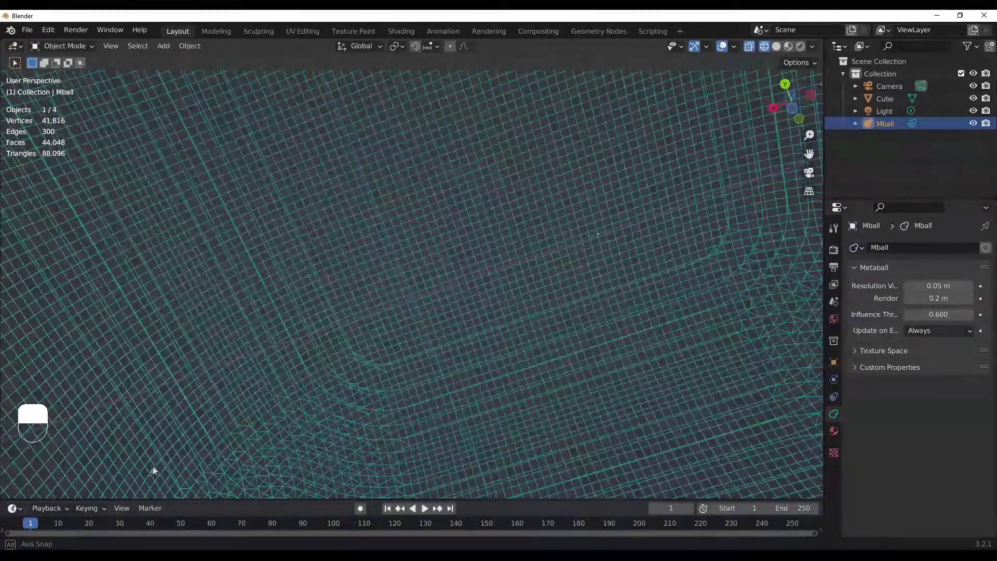
Orbit across the 0.05 m dense metaball mesh, then zoom back out to show both objects
{"action": "middle_click", "coordinate": [139, 476]}
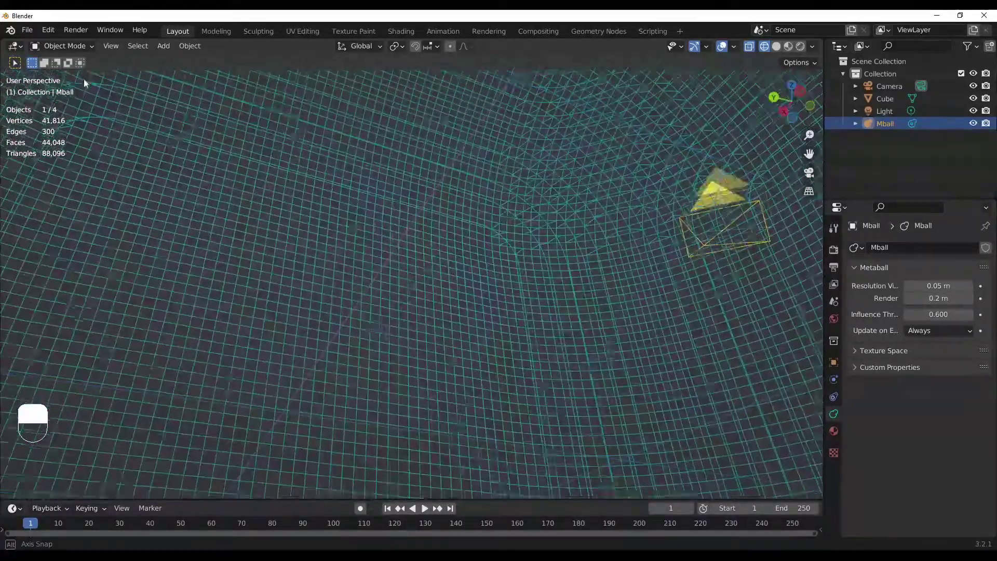
{"action": "middle_click", "coordinate": [155, 163]}
{"action": "left_click_drag", "start_coordinate": [247, 173], "coordinate": [505, 222]}
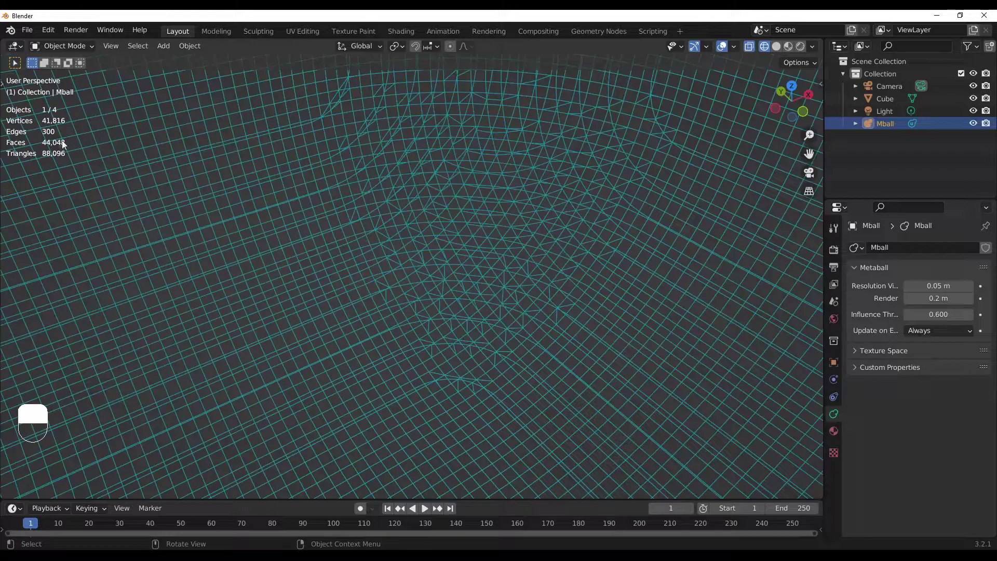
{"action": "left_click_drag", "start_coordinate": [382, 221], "coordinate": [329, 237]}
{"action": "left_click_drag", "start_coordinate": [382, 221], "coordinate": [329, 246]}
{"action": "left_click_drag", "start_coordinate": [382, 221], "coordinate": [263, 277]}
Delete the Cube object, leaving only the dense metaball in the scene
{"action": "key", "text": "Tab"}
{"action": "key", "text": "Tab"}
{"action": "key", "text": "x"}
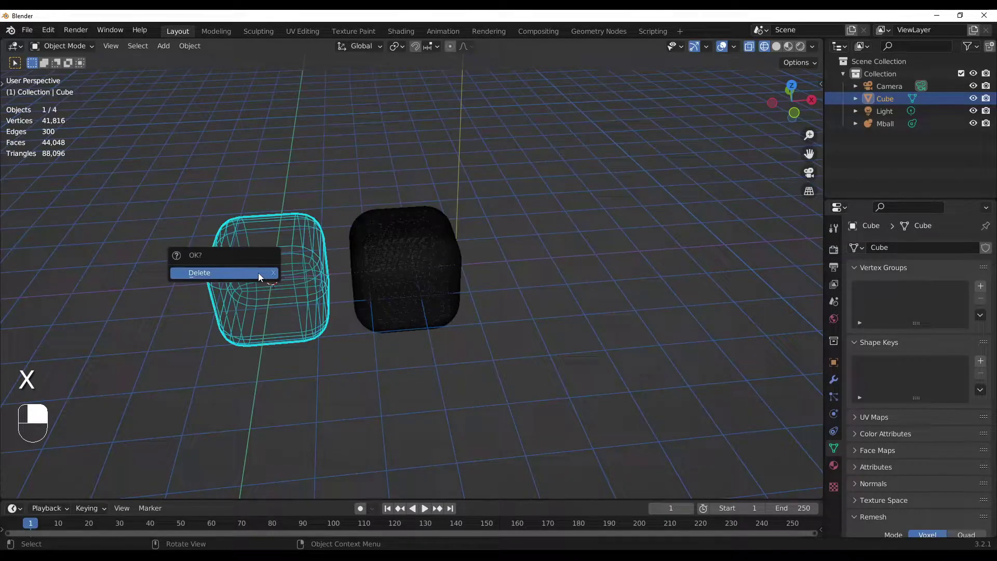
{"action": "left_click", "coordinate": [406, 272]}
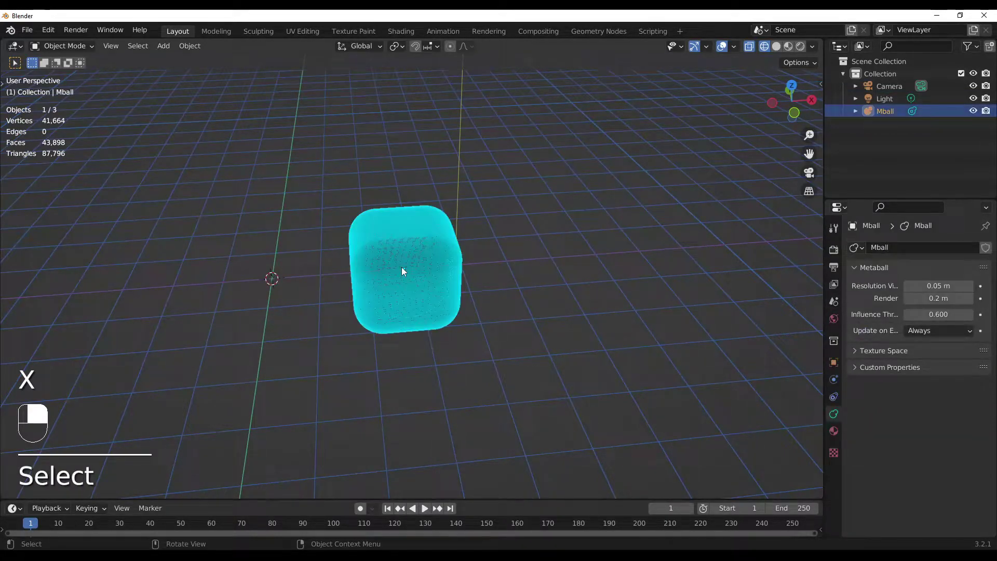
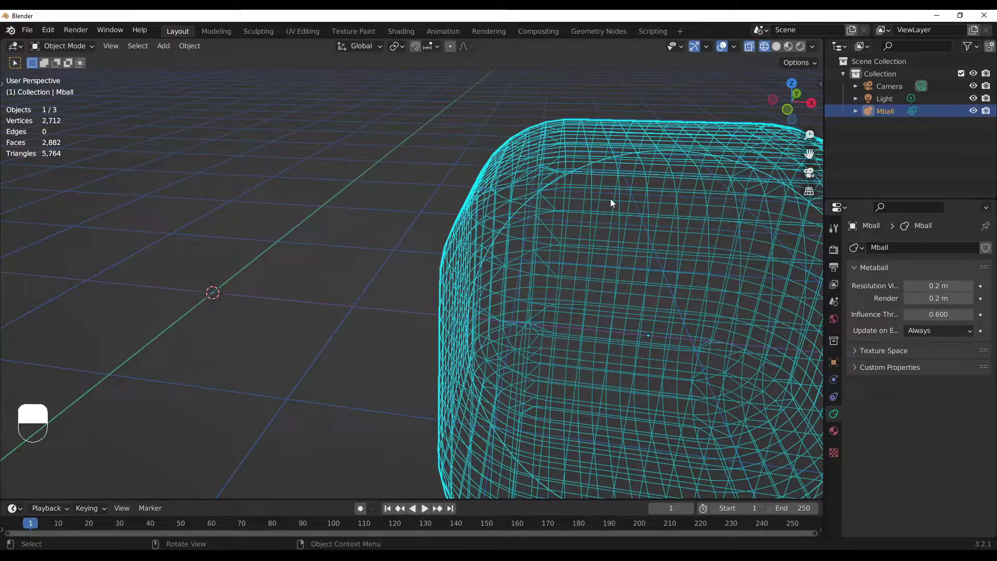
Begin moving the coarsened metaball object along the X axis
{"action": "key", "text": "g"}
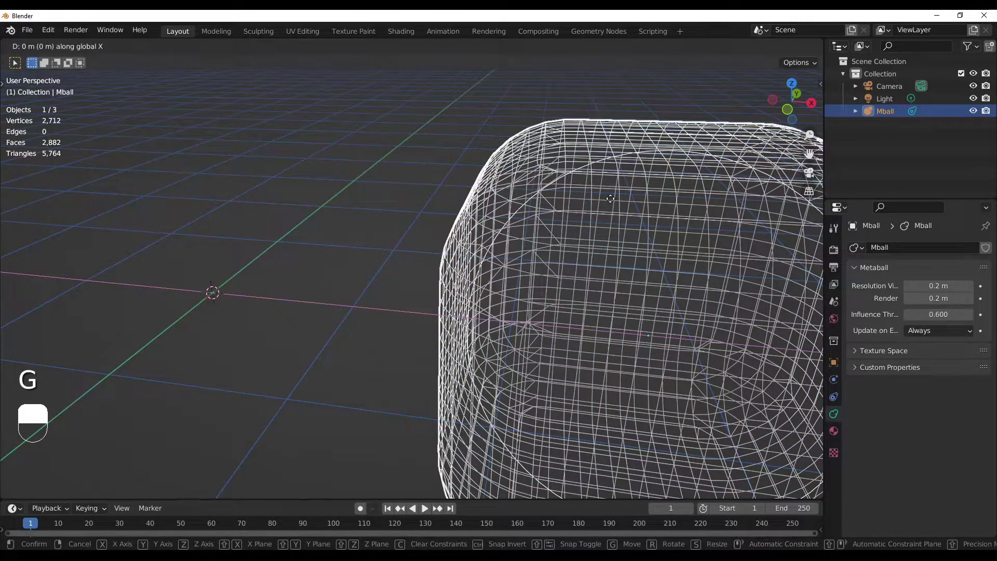
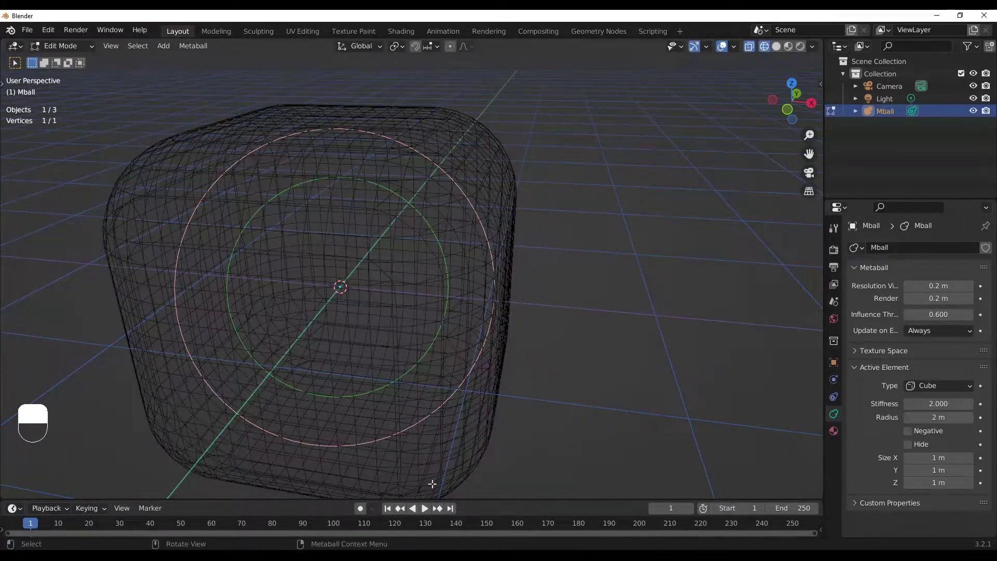
Toggle between object and edit mode to preview the cube metaball whole, ending in edit mode on its element
{"action": "key", "text": "Tab"}
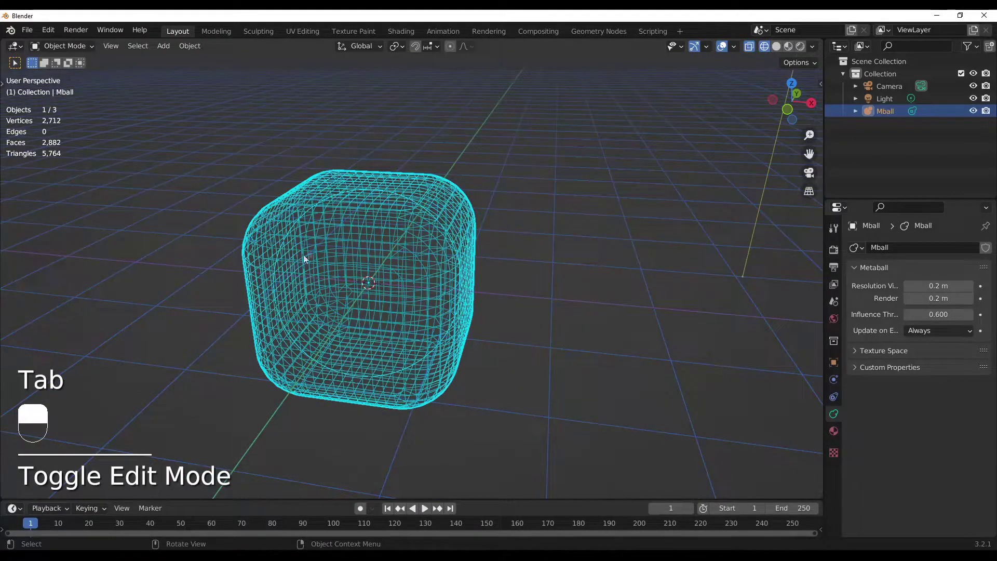
{"action": "key", "text": "g"}
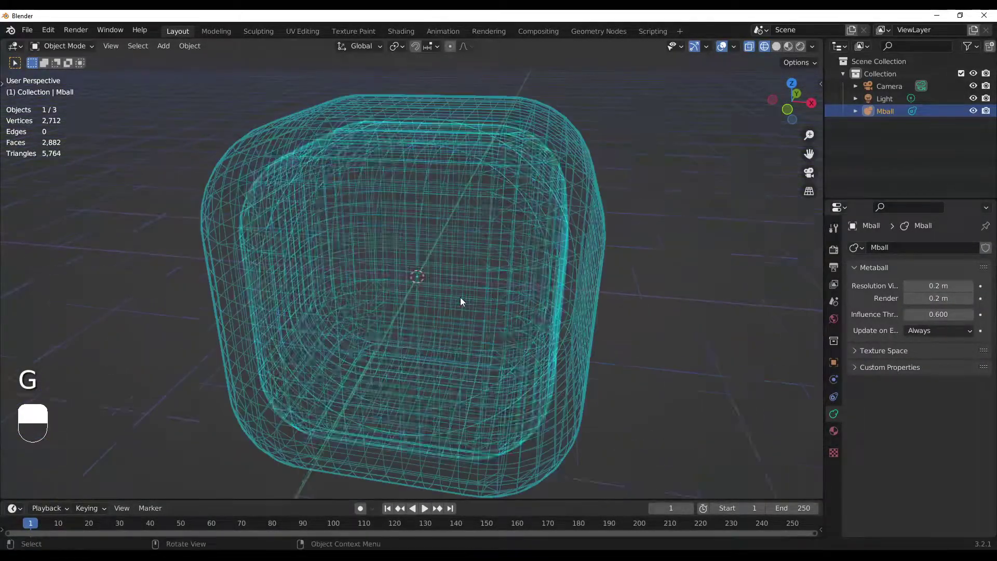
{"action": "key", "text": "Tab"}
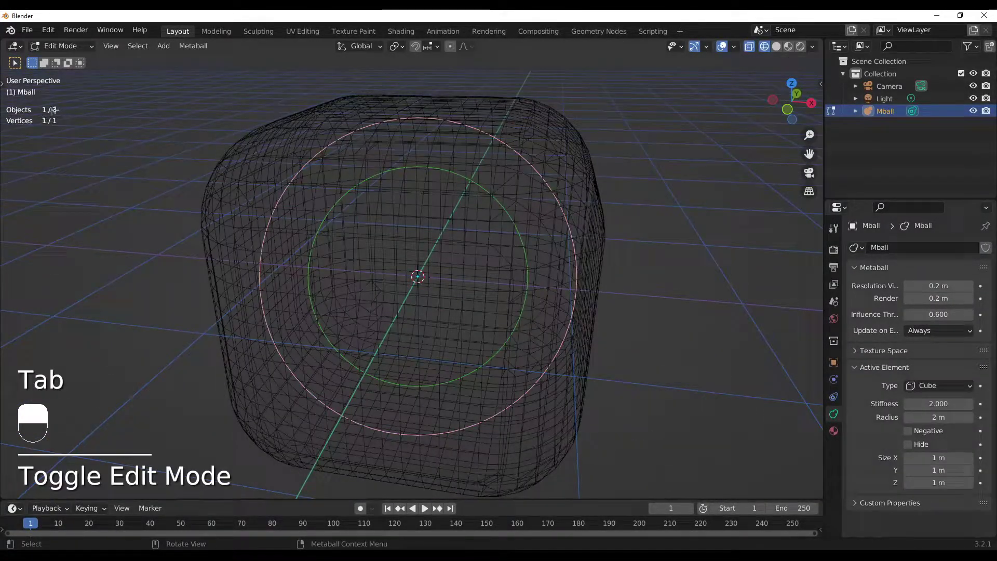
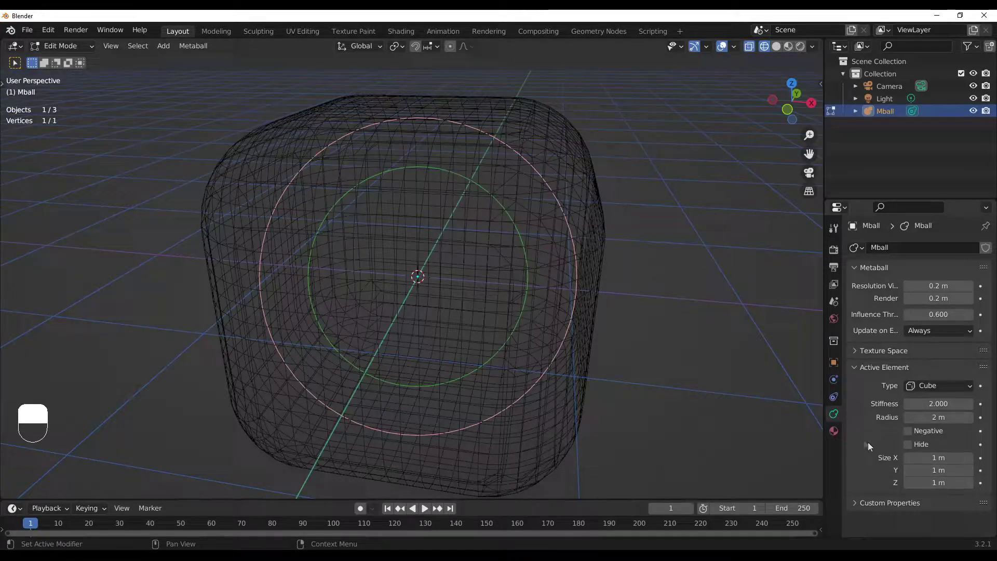
{"action": "key", "text": "Tab"}
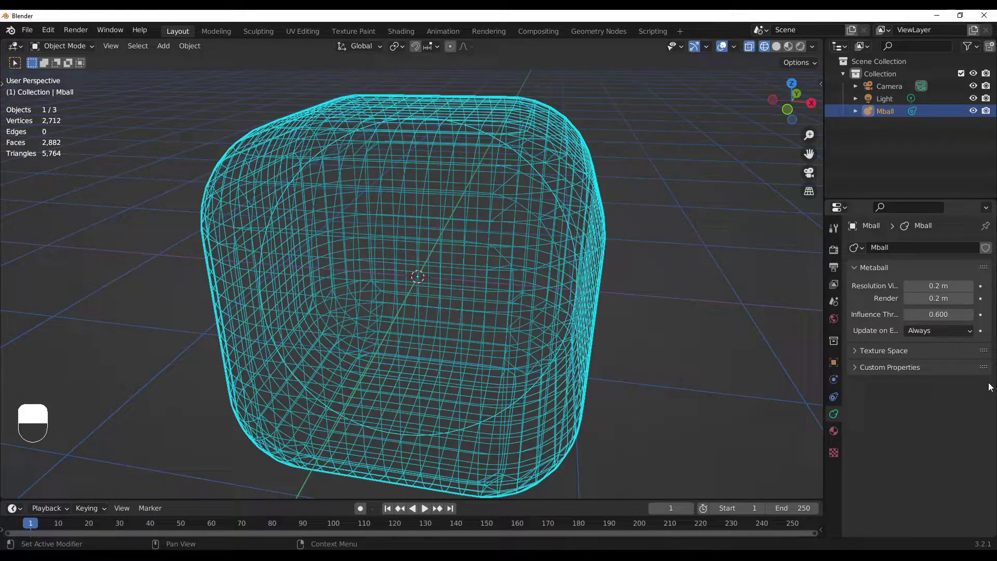
{"action": "key", "text": "Tab"}
{"action": "key", "text": "Tab"}
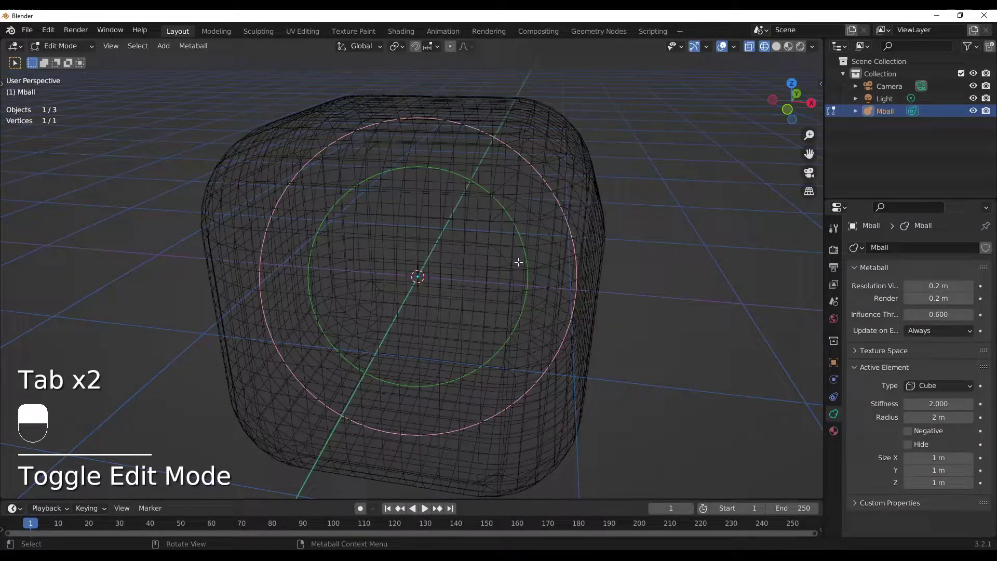
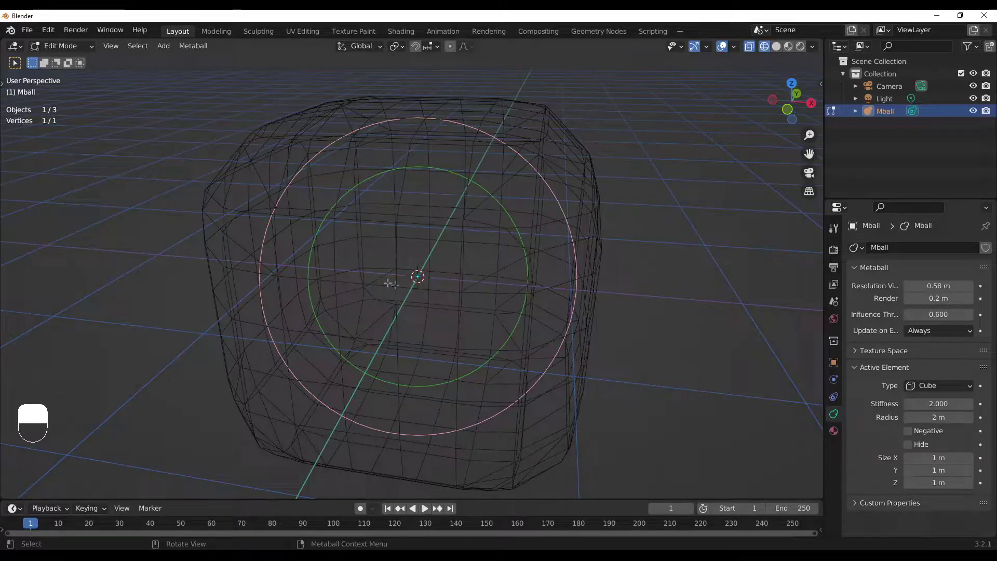
Show the viewport sidebar with the element's transform values
{"action": "key", "text": "n"}
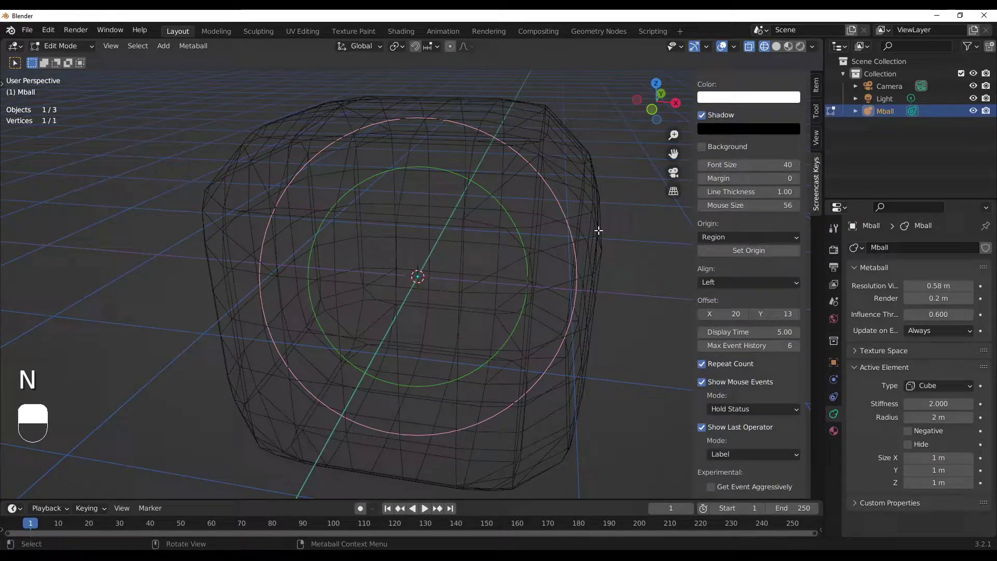
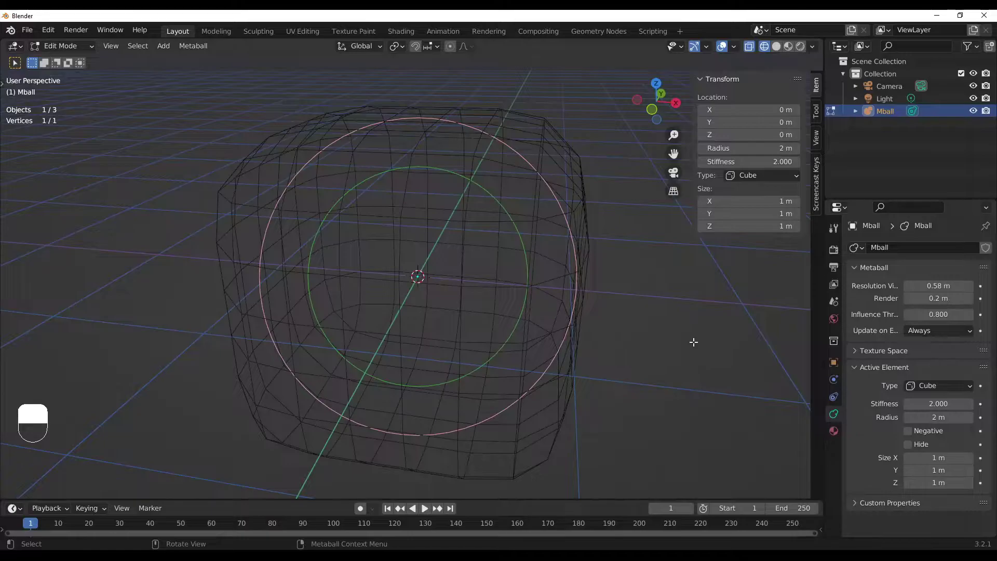
Undo the last change to the cube metaball element
{"action": "key", "text": "ctrl+z"}
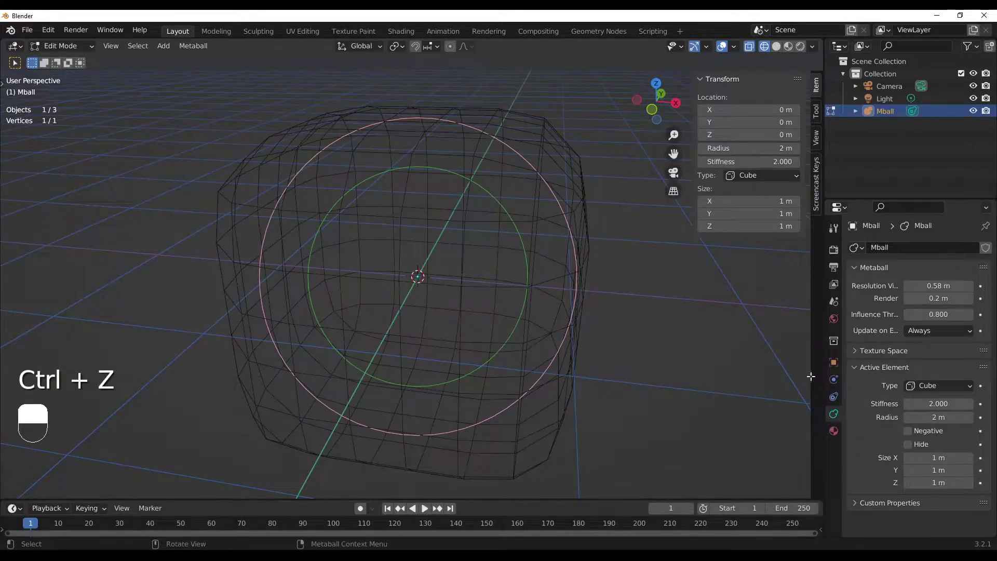
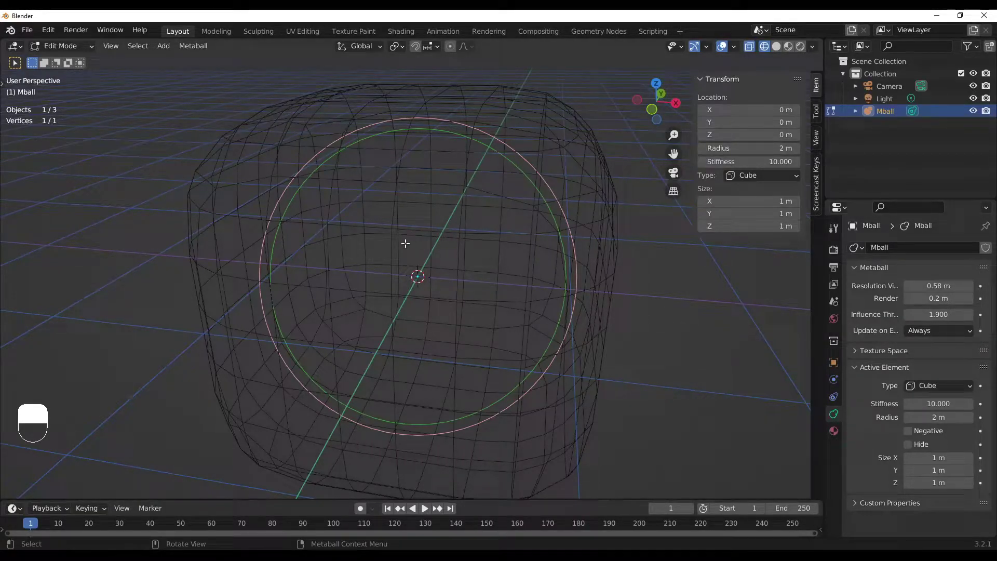
{"action": "key", "text": "Tab"}
{"action": "left_click_drag", "start_coordinate": [164, 192], "coordinate": [184, 157]}
{"action": "left_click_drag", "start_coordinate": [908, 282], "coordinate": [892, 339]}
{"action": "left_click", "coordinate": [508, 251]}
{"action": "key", "text": "Tab"}
{"action": "key", "text": "Tab"}
{"action": "left_click", "coordinate": [183, 157]}
{"action": "left_click_drag", "start_coordinate": [184, 157], "coordinate": [183, 157]}
{"action": "left_click_drag", "start_coordinate": [184, 157], "coordinate": [366, 236]}
{"action": "middle_click", "coordinate": [184, 157]}
{"action": "left_click_drag", "start_coordinate": [184, 156], "coordinate": [184, 157]}
{"action": "key", "text": "x"}
{"action": "key", "text": "g"}
{"action": "middle_click", "coordinate": [398, 202]}
{"action": "left_click", "coordinate": [397, 202]}
{"action": "middle_click", "coordinate": [397, 203]}
Bring up the add-object list to insert a new ball metaball at the origin
{"action": "key", "text": "shift+a"}
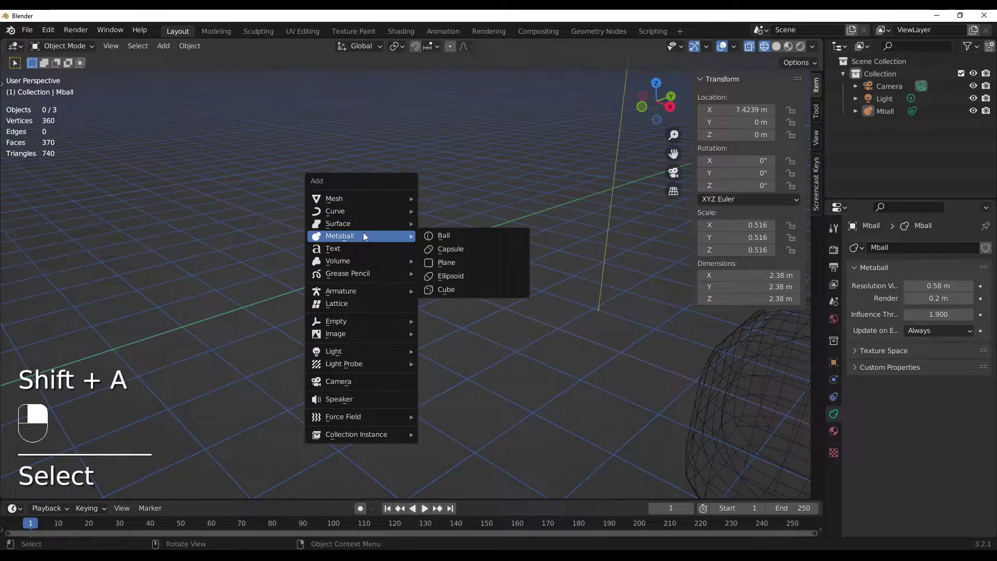
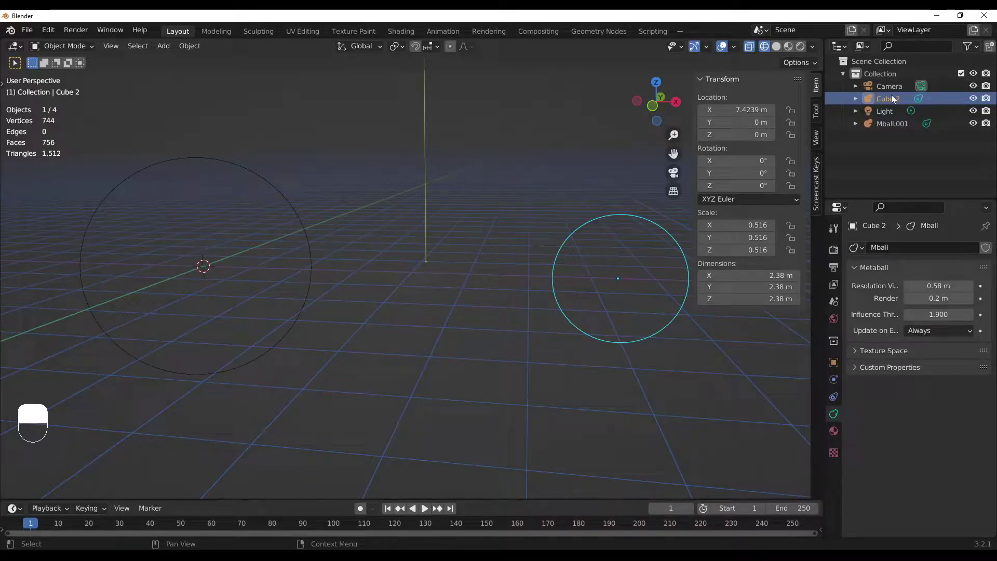
Rename Mball.001 in the Outliner, removing its numeric suffix
{"action": "left_click", "coordinate": [891, 131]}
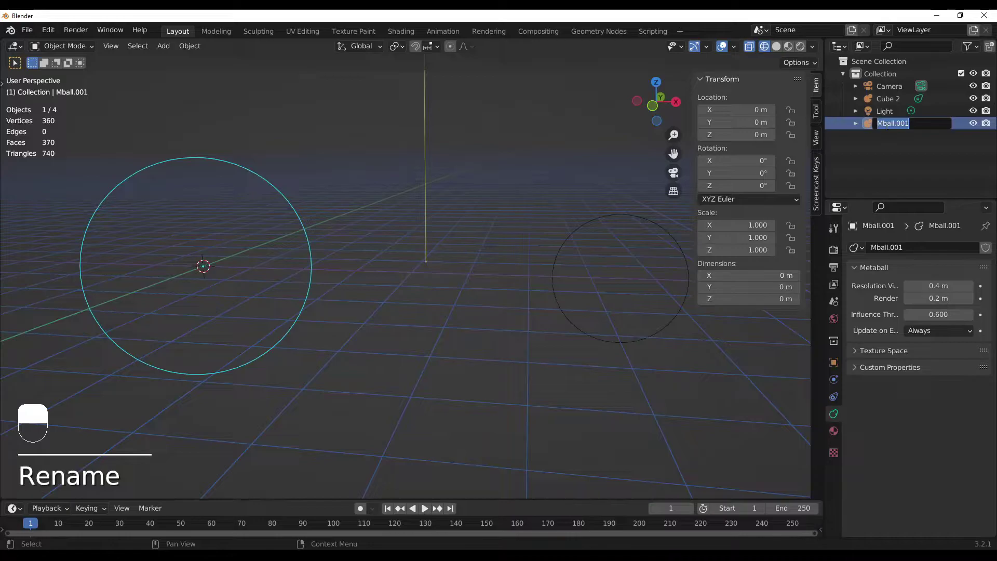
{"action": "key", "text": "BackSpace"}
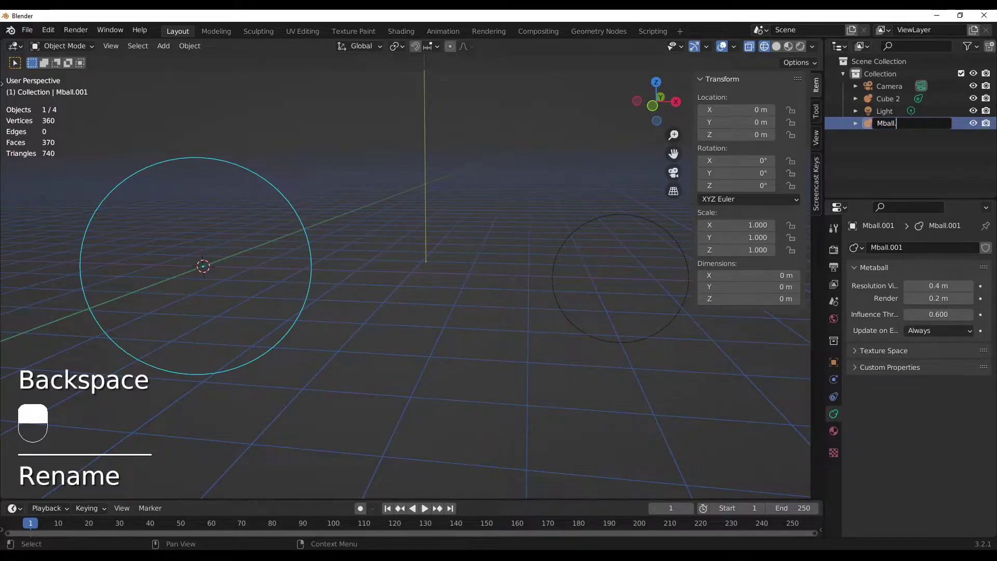
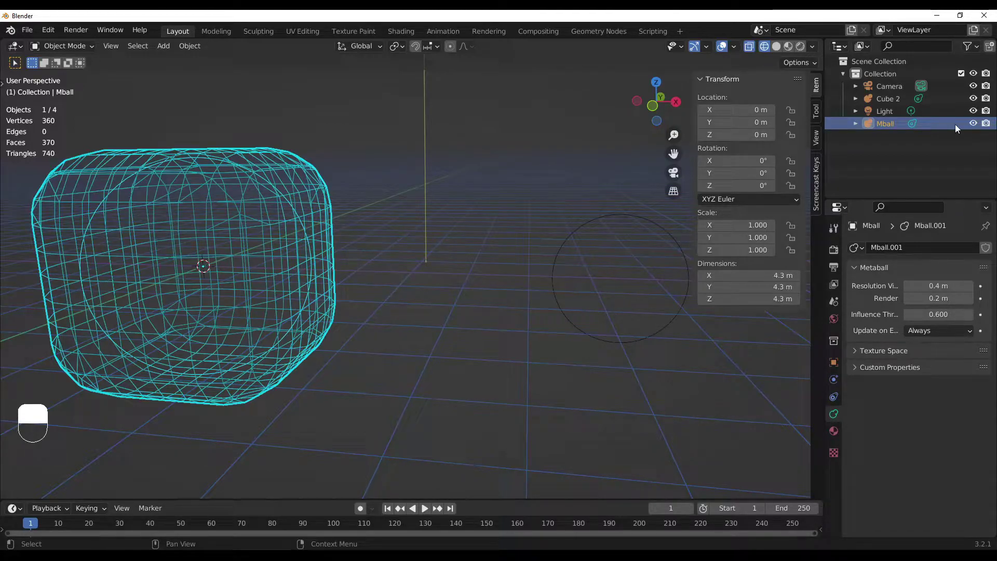
Undo a stray drag and several recent changes, restoring the two cube metaballs apart
{"action": "left_click_drag", "start_coordinate": [815, 160], "coordinate": [619, 221]}
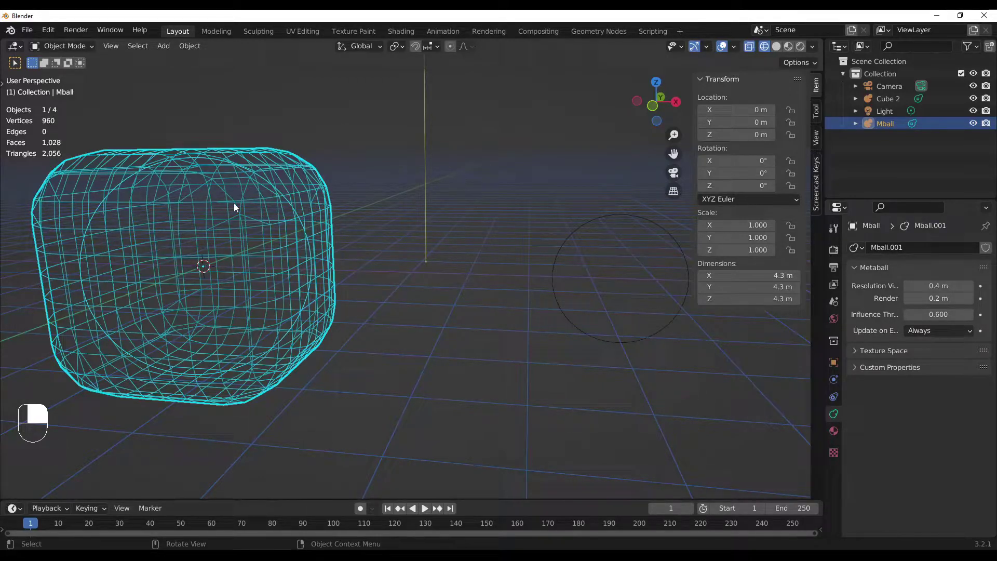
{"action": "key", "text": "ctrl+z"}
{"action": "key", "text": "ctrl+z"}
{"action": "key", "text": "ctrl+z"}
{"action": "key", "text": "ctrl+z"}
{"action": "key", "text": "ctrl+z"}
{"action": "key", "text": "ctrl+z"}
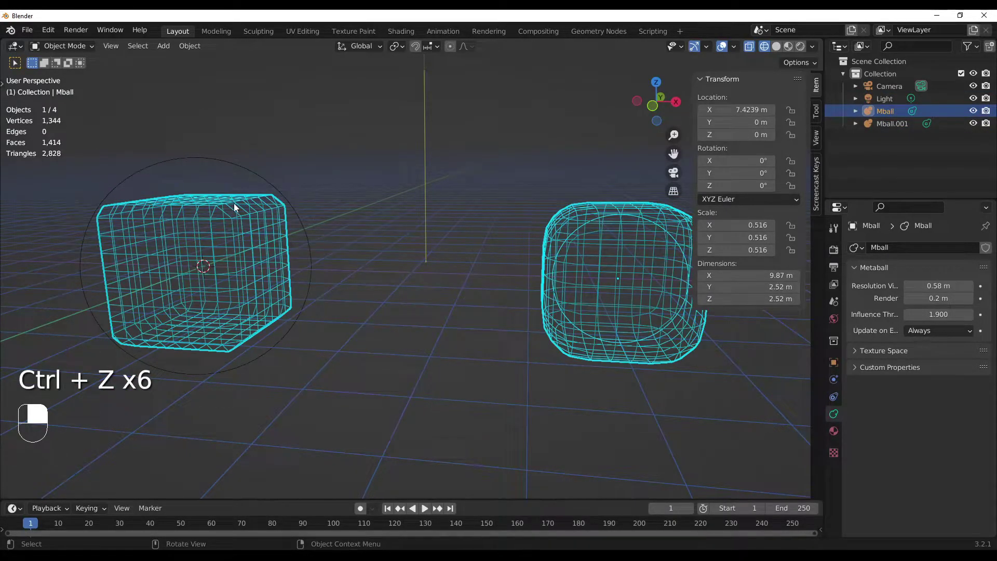
Select the right metaball cube in the viewport ready to slide it along X
{"action": "left_click_drag", "start_coordinate": [239, 209], "coordinate": [235, 206]}
{"action": "left_click", "coordinate": [235, 206]}
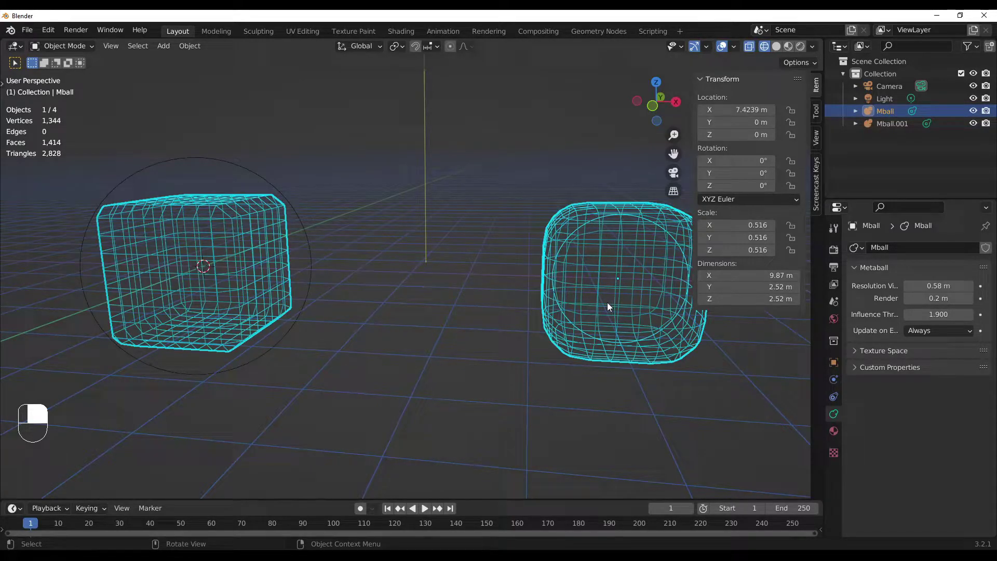
Slide the right metaball cube along X toward the left one, then begin resizing it uniformly
{"action": "key", "text": "g"}
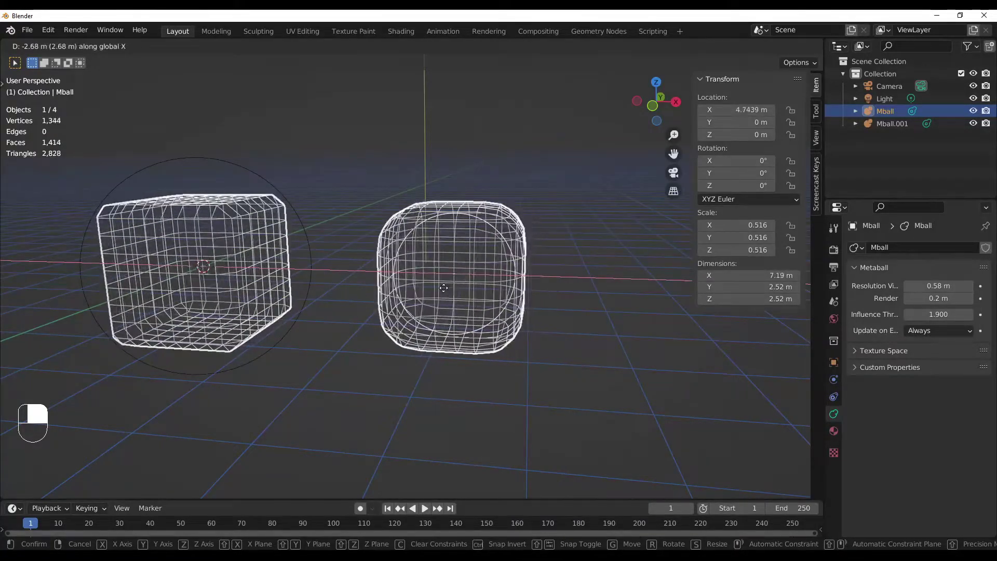
{"action": "key", "text": "r"}
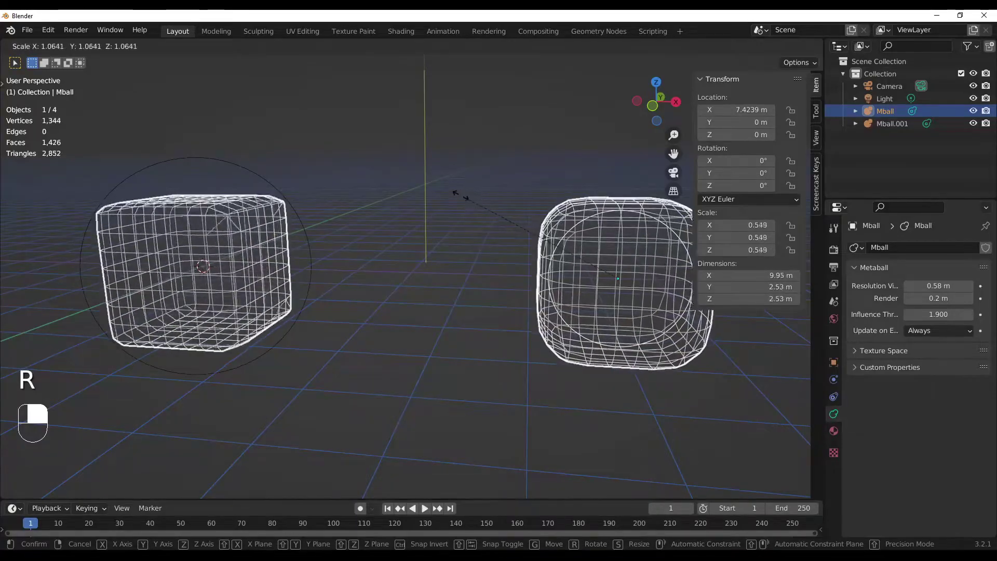
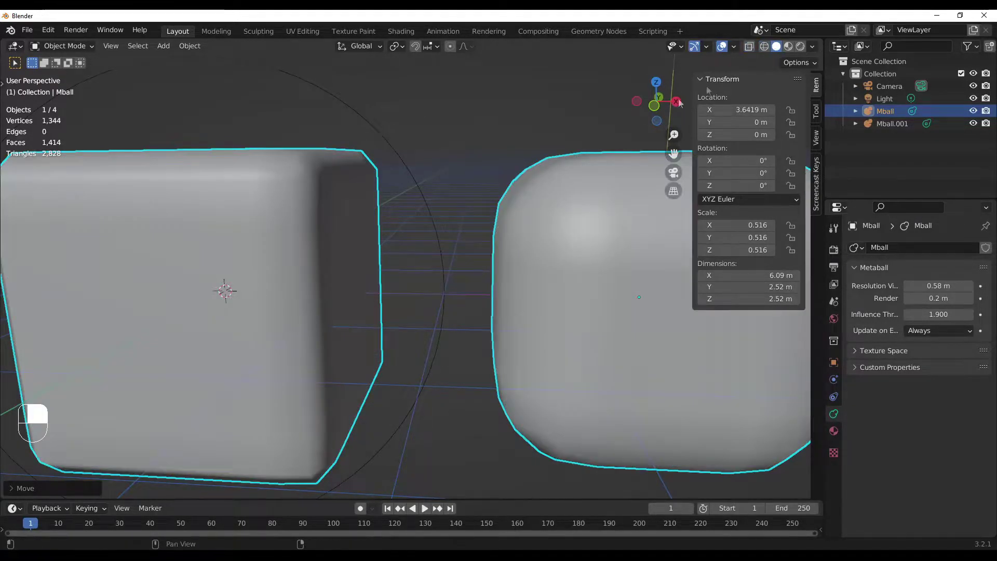
Orbit the view closer around the two metaball cubes
{"action": "left_click_drag", "start_coordinate": [476, 165], "coordinate": [446, 184]}
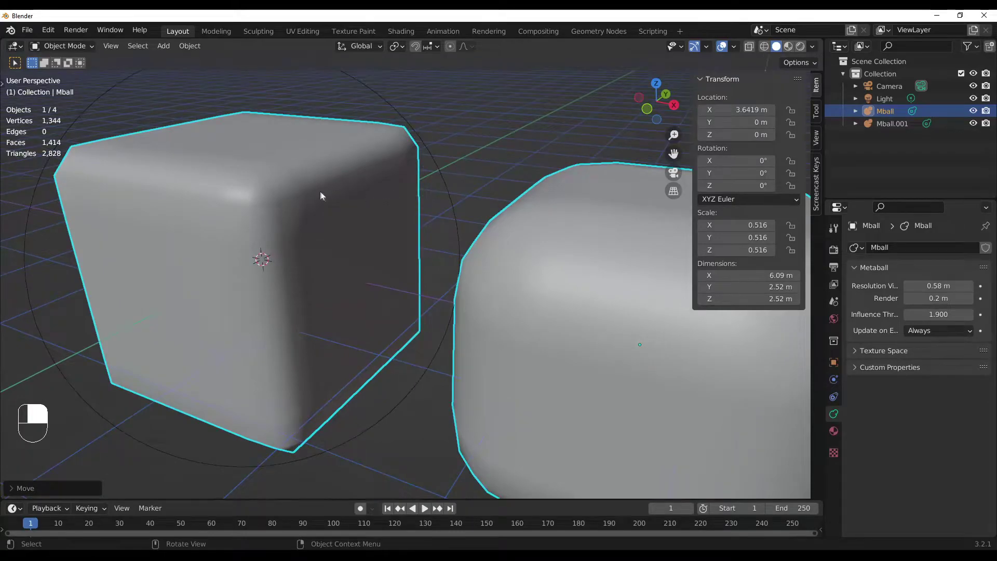
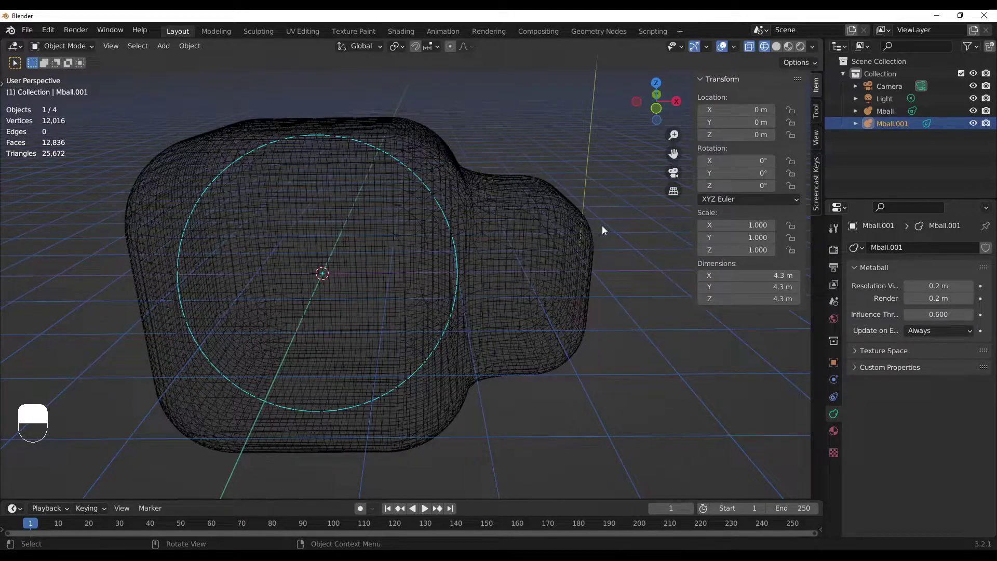
{"action": "left_click", "coordinate": [417, 166]}
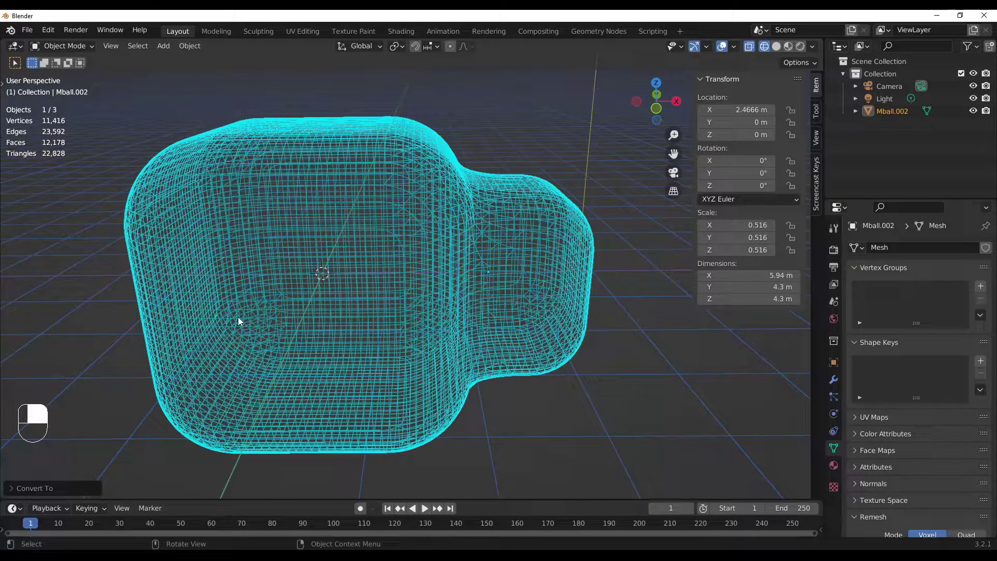
{"action": "key", "text": "ctrl+z"}
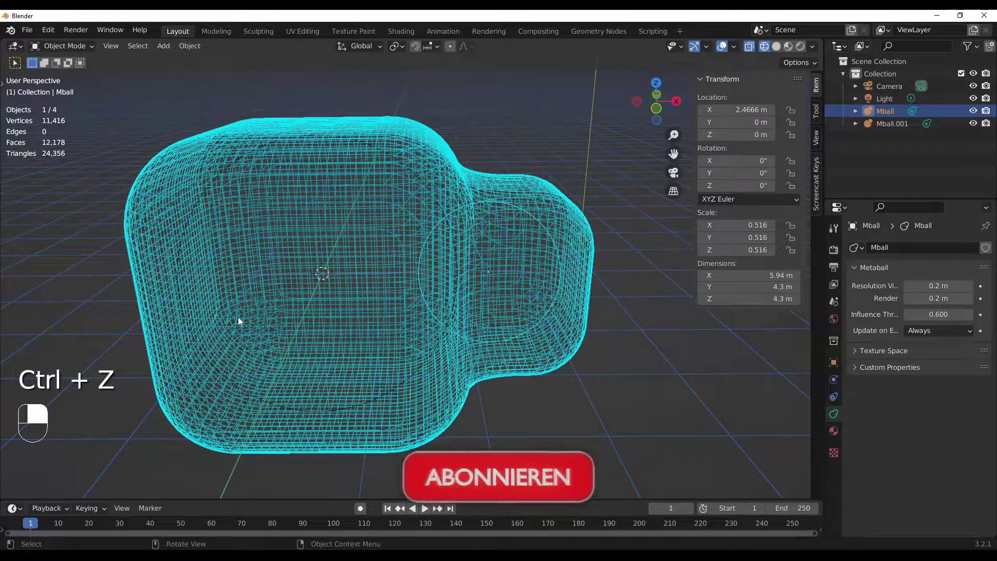
{"action": "middle_click", "coordinate": [242, 321]}
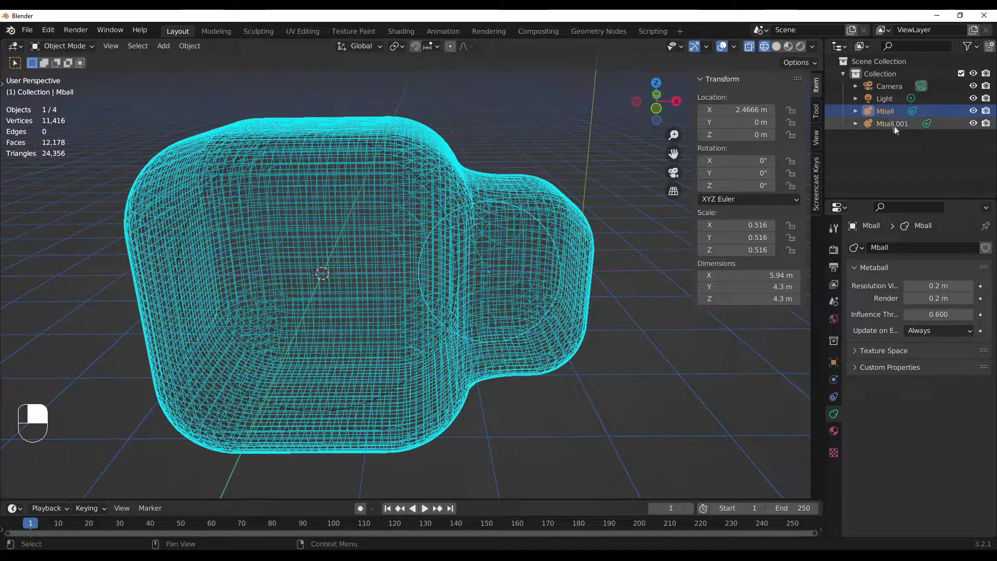
Clear the selection and bring up the add list to place a metaball sphere left of the blob
{"action": "left_click_drag", "start_coordinate": [688, 159], "coordinate": [553, 138]}
{"action": "left_click", "coordinate": [553, 138]}
{"action": "key", "text": "shift+a"}
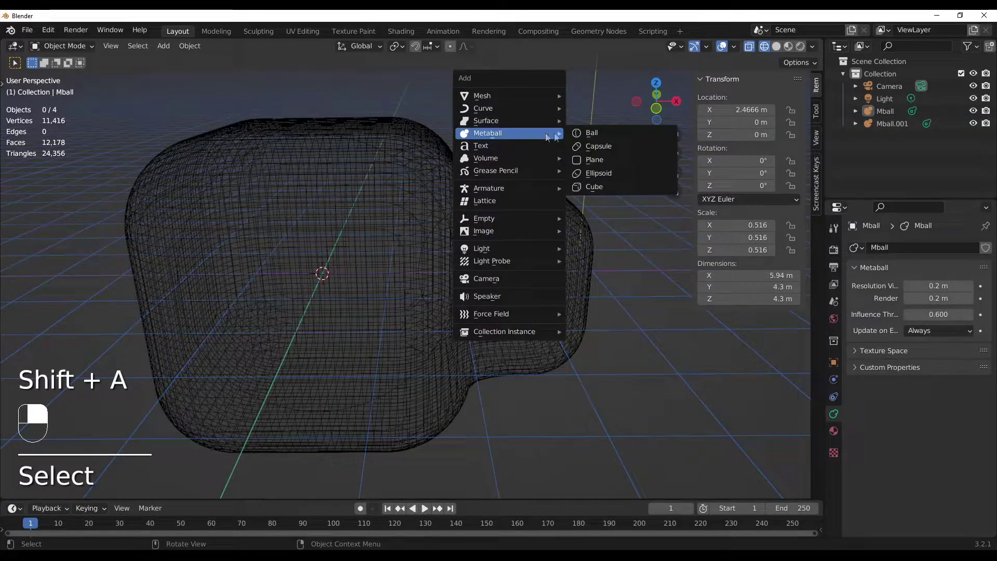
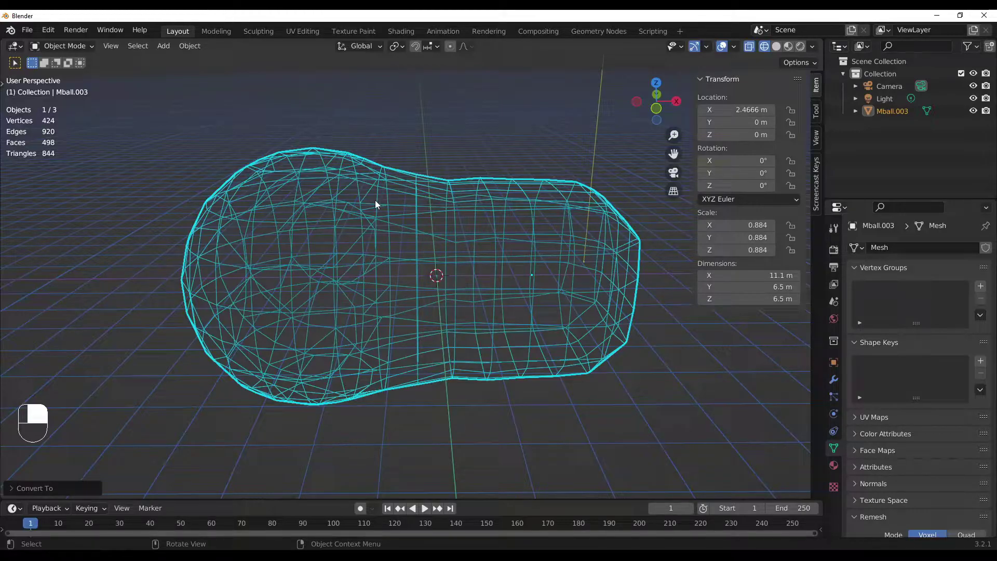
Undo the mesh conversion and orbit around the restored metaballs
{"action": "left_click_drag", "start_coordinate": [380, 205], "coordinate": [381, 205]}
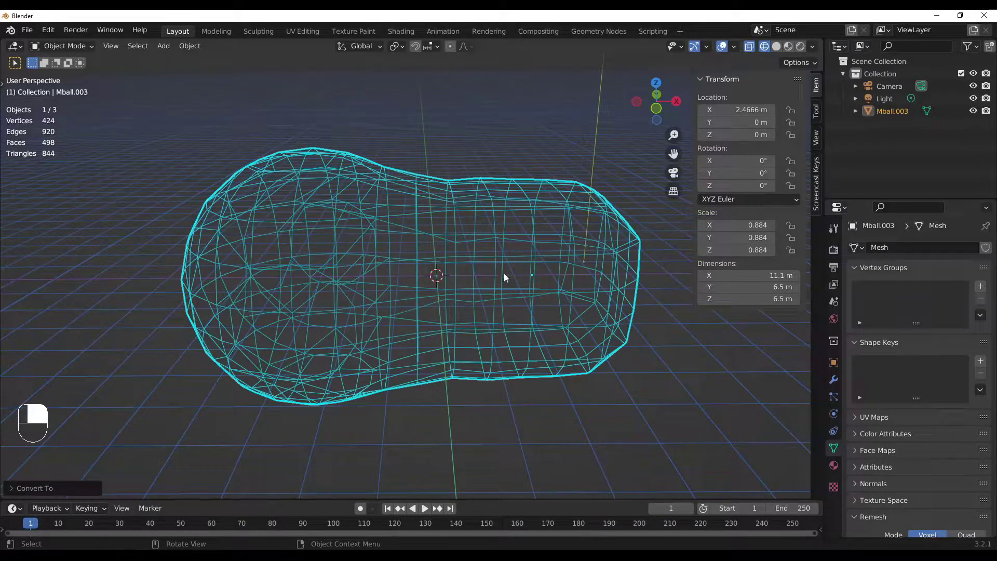
{"action": "left_click_drag", "start_coordinate": [539, 299], "coordinate": [509, 287]}
{"action": "key", "text": "ctrl+z"}
{"action": "left_click_drag", "start_coordinate": [508, 287], "coordinate": [380, 262]}
{"action": "left_click", "coordinate": [285, 258]}
{"action": "middle_click", "coordinate": [285, 258]}
Keep undoing until the separate metaballs Mball, Mball.001 and Mball.002 are back
{"action": "key", "text": "ctrl+z"}
{"action": "left_click", "coordinate": [574, 265]}
{"action": "key", "text": "g"}
{"action": "key", "text": "ctrl+z"}
{"action": "key", "text": "ctrl+z"}
{"action": "key", "text": "ctrl+z"}
Redo back to the single merged mesh Mball.003 and leave nothing selected
{"action": "left_click_drag", "start_coordinate": [326, 286], "coordinate": [353, 257]}
{"action": "key", "text": "ctrl+2"}
{"action": "left_click_drag", "start_coordinate": [380, 262], "coordinate": [352, 247]}
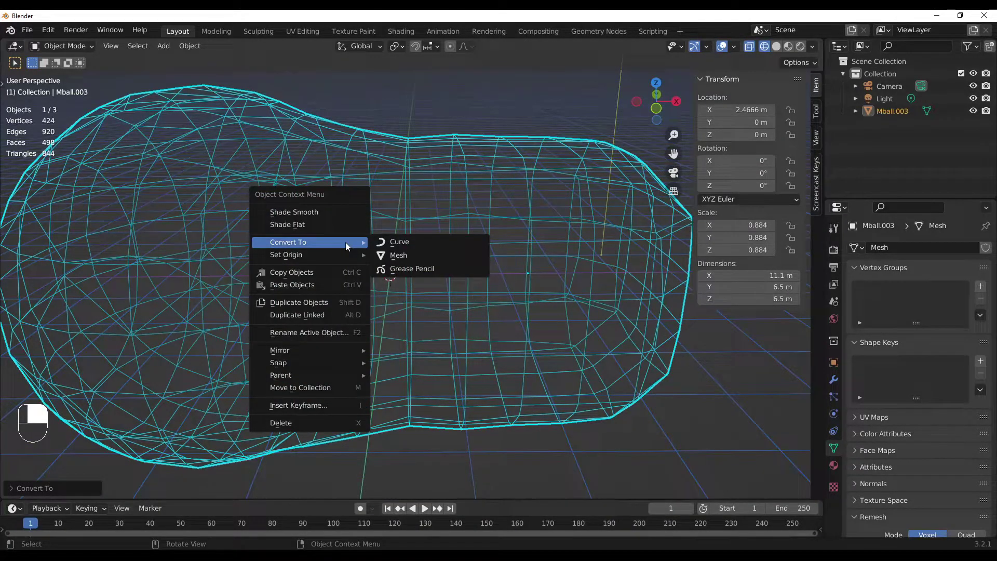